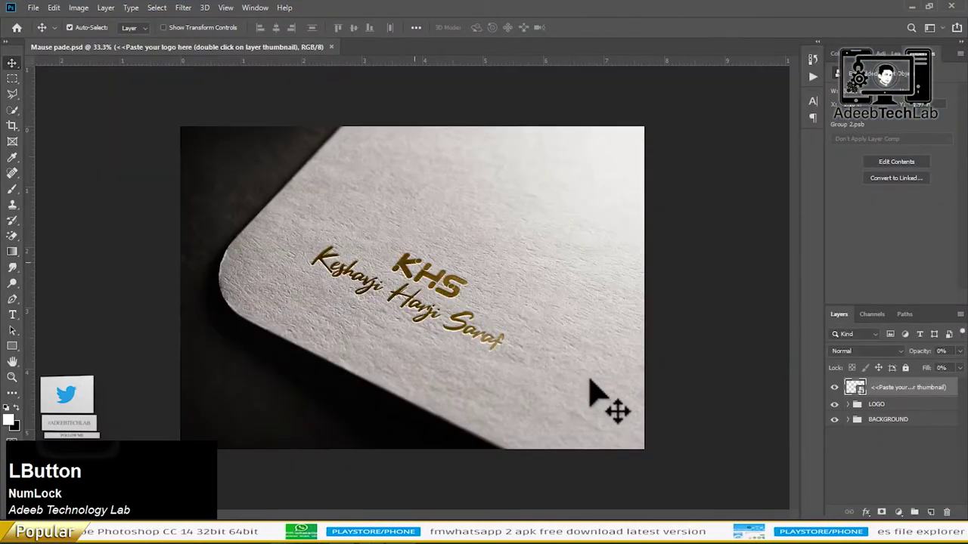
# - Delete the old KHS Vector Smart Object layers inside the placeholder, leaving My logo, and save
pyautogui.click(848, 415)
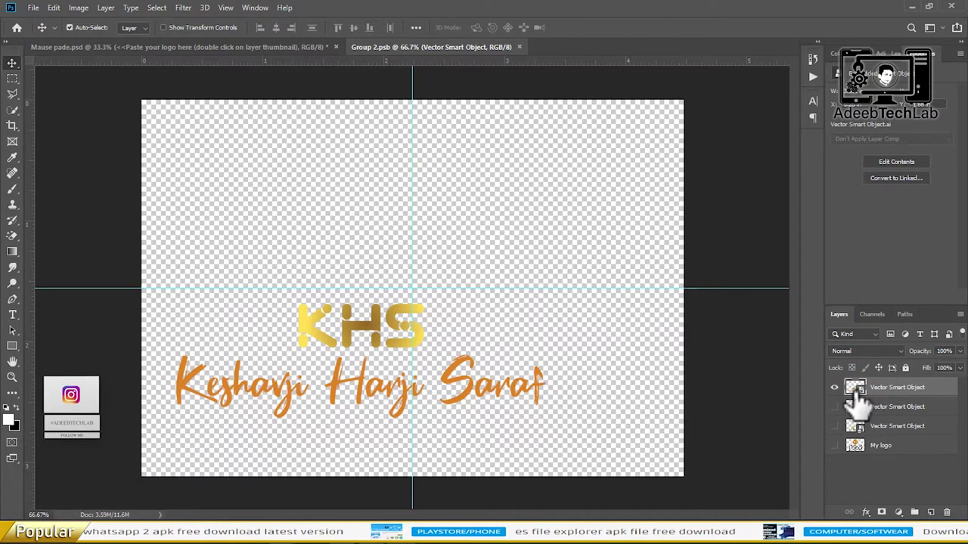
pyautogui.press('Delete')
pyautogui.click(848, 405)
pyautogui.press('Delete')
pyautogui.click(843, 407)
pyautogui.press('Delete')
pyautogui.click(844, 405)
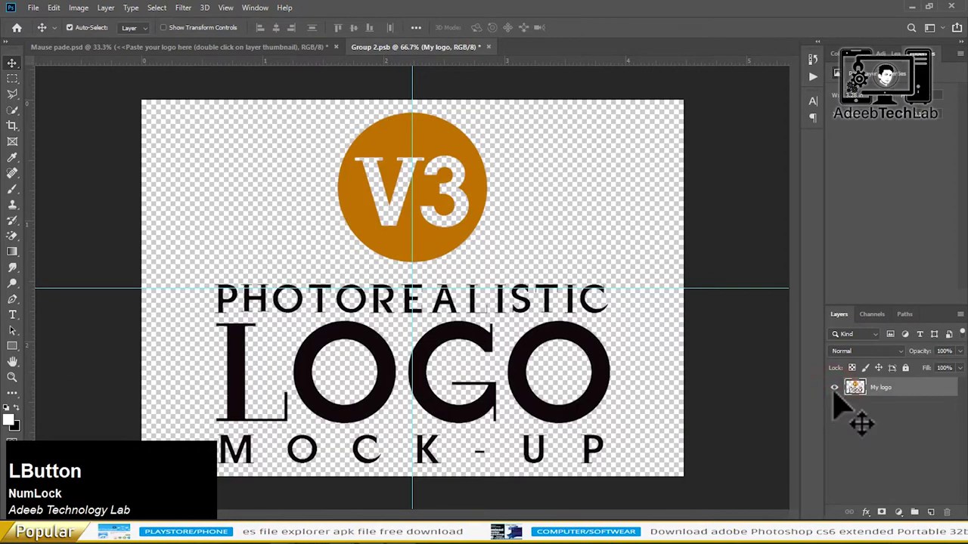
pyautogui.press('ctrl+s')
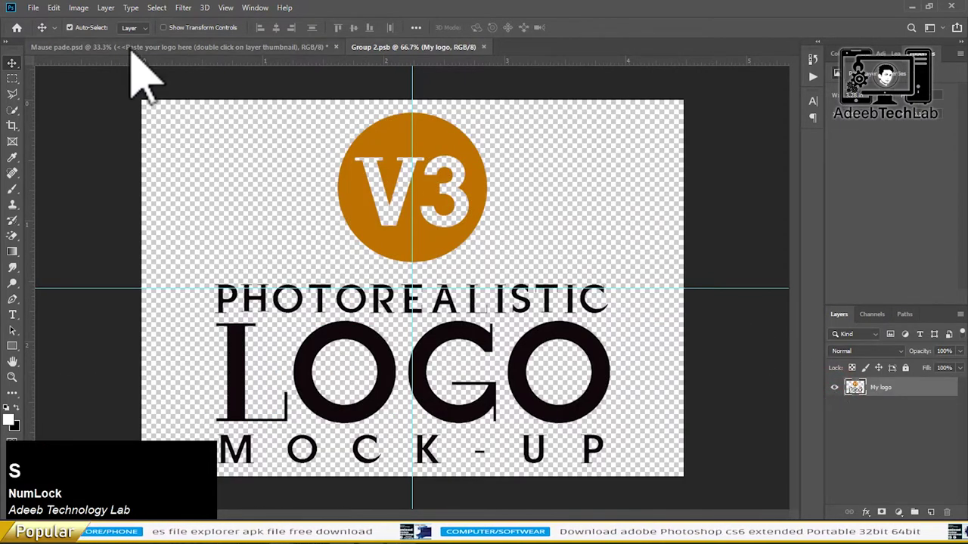
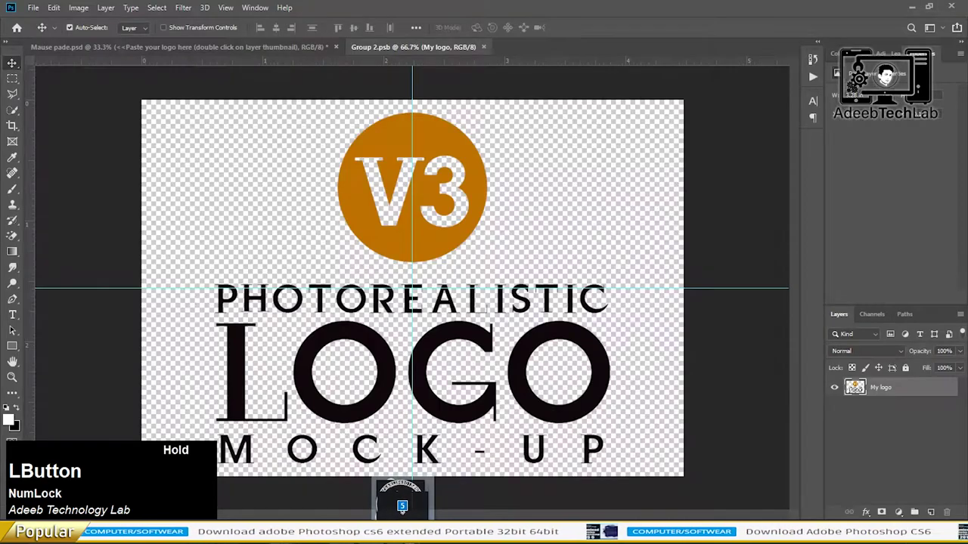
# - Commit the pasted ATLab logo's transform inside Group 2.psb
pyautogui.press('Return')
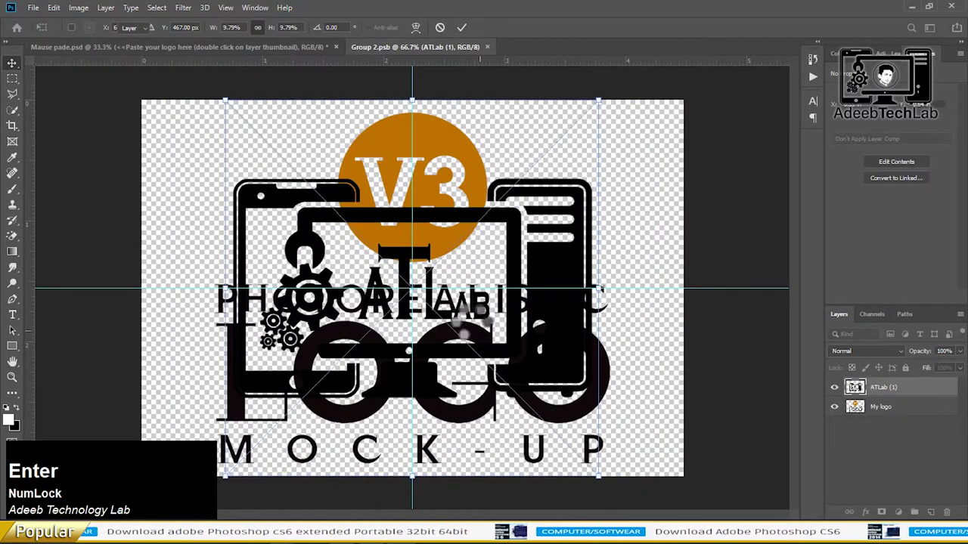
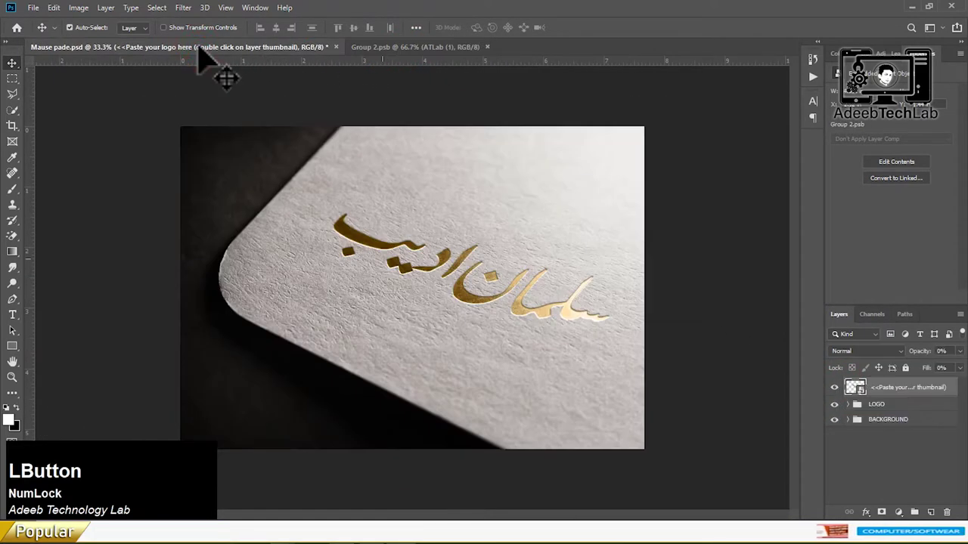
# - Remove the previewed logo variant and select the Arabic name layer to position it under ATLab
pyautogui.press('Delete')
pyautogui.press('z')
pyautogui.click(848, 413)
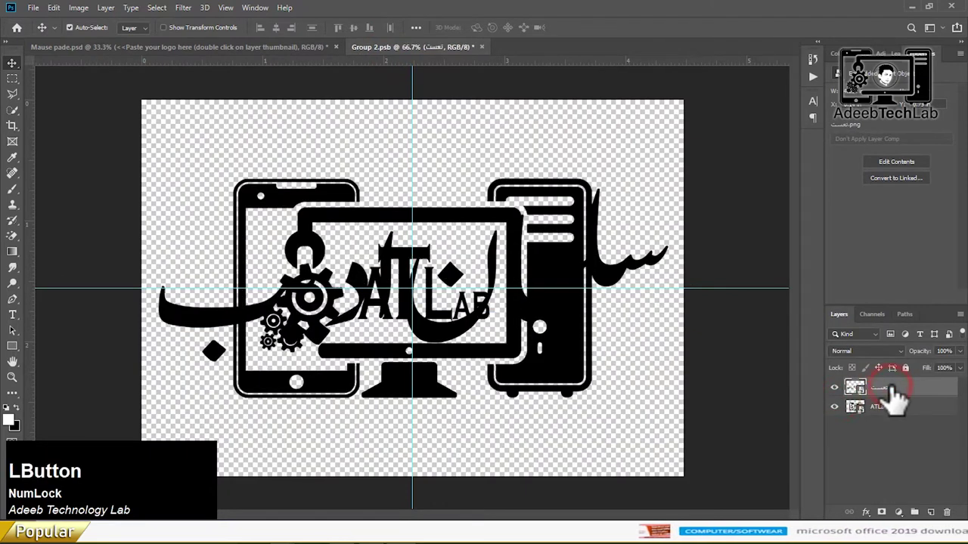